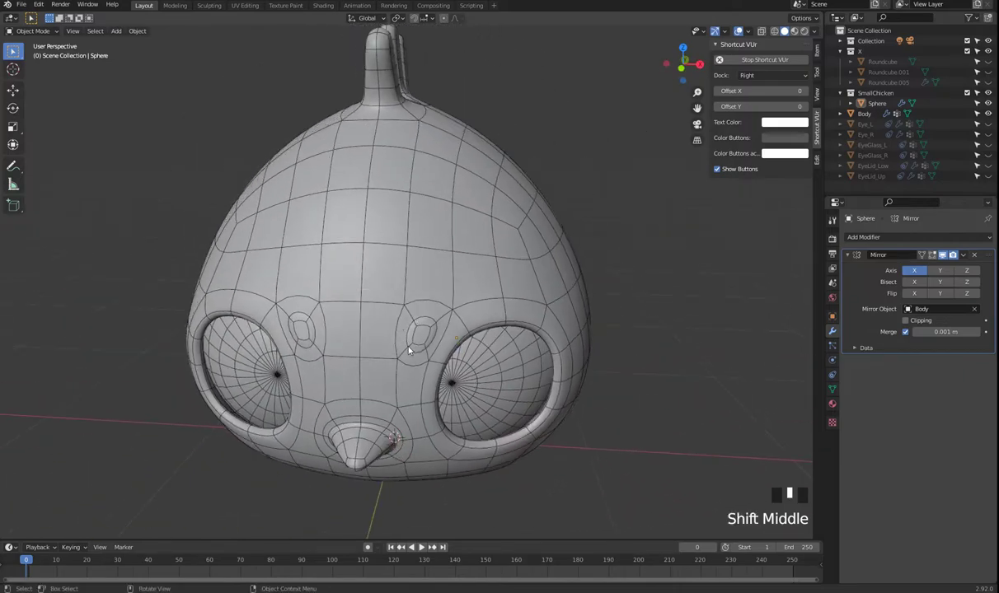
Select the Body head object in Object Mode and frame the right eye socket.
left_click(377, 277)
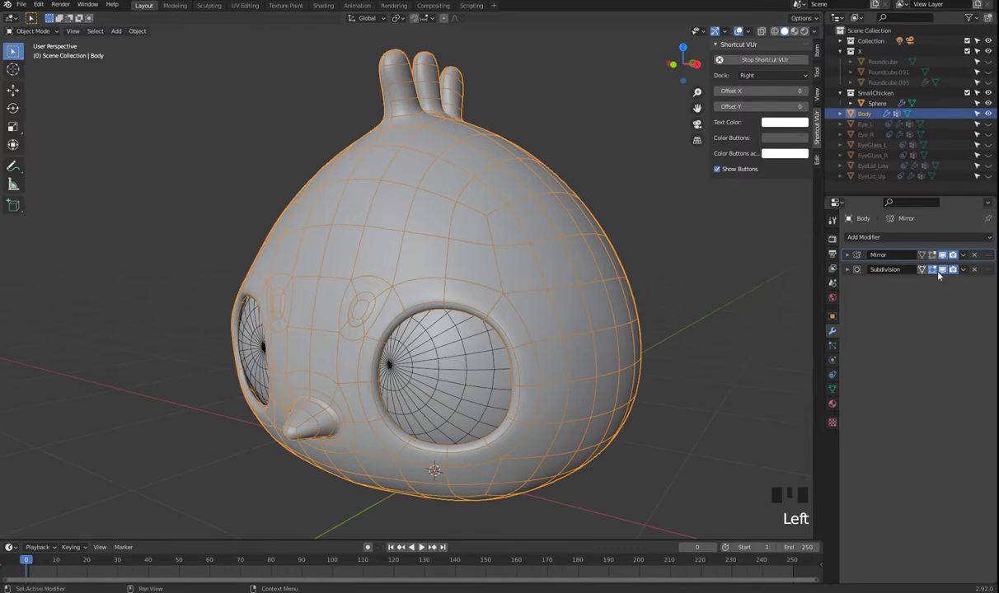
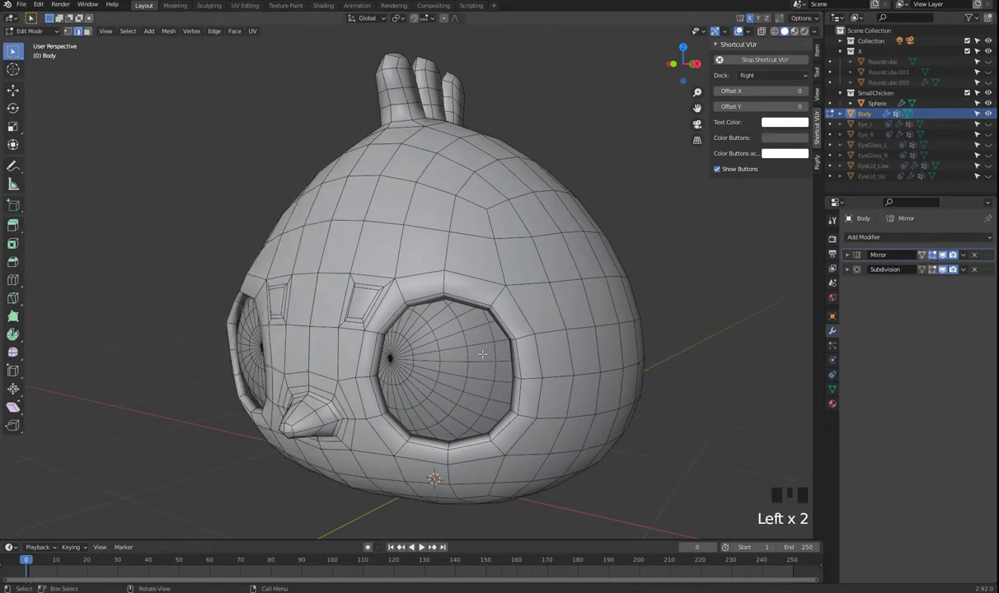
key("Tab")
left_click(473, 377)
left_click_drag(490, 414, 228, 569)
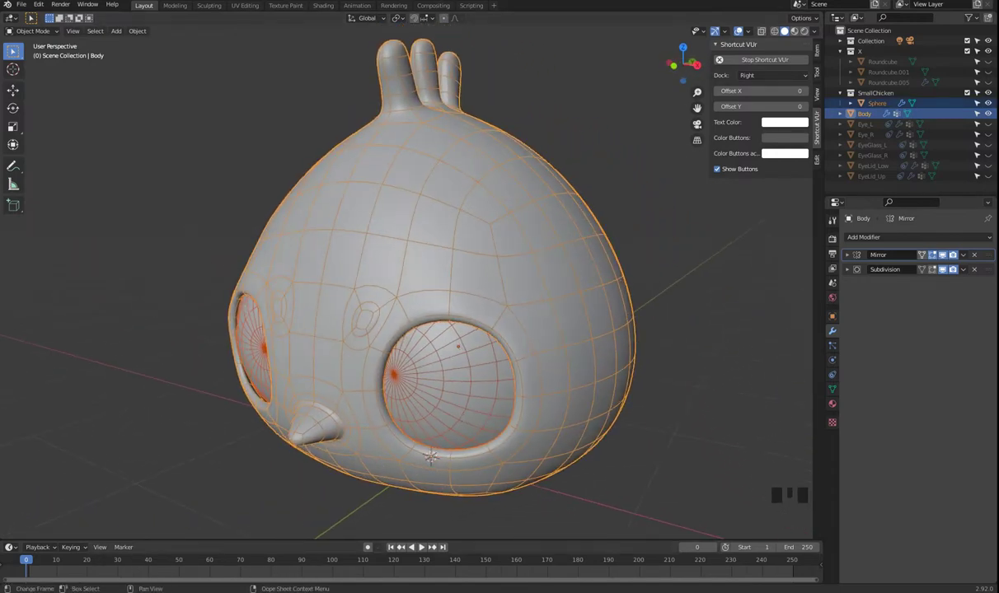
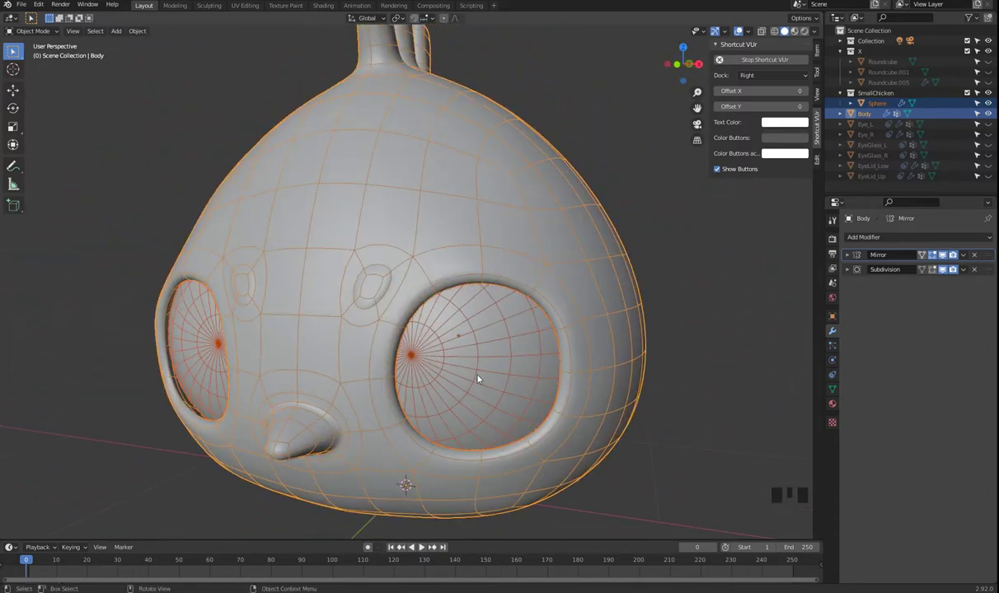
left_click_drag(448, 375, 583, 341)
scroll("up", 3)
left_click_drag(484, 326, 404, 393)
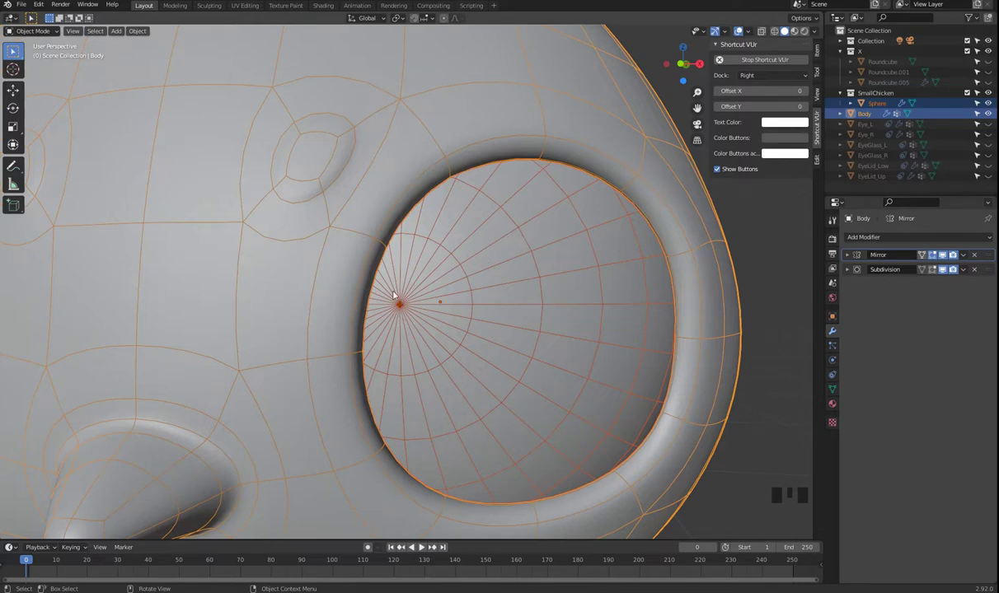
left_click_drag(433, 318, 385, 348)
scroll("down", 3)
left_click_drag(467, 353, 506, 373)
scroll("down", 3)
scroll("down", 3)
Snap the 3D cursor to the selected sphere and add a 16-segment, 8-ring UV sphere there.
left_click(501, 372)
left_click(667, 460)
scroll("down", 3)
left_click_drag(599, 420, 529, 444)
key("shift+a")
left_click(677, 390)
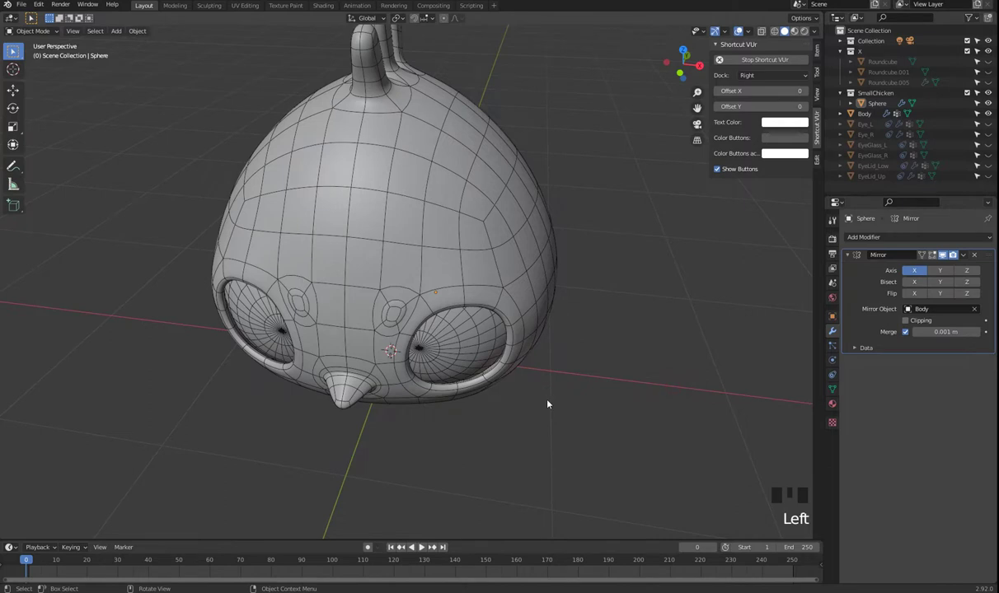
key("shift+s")
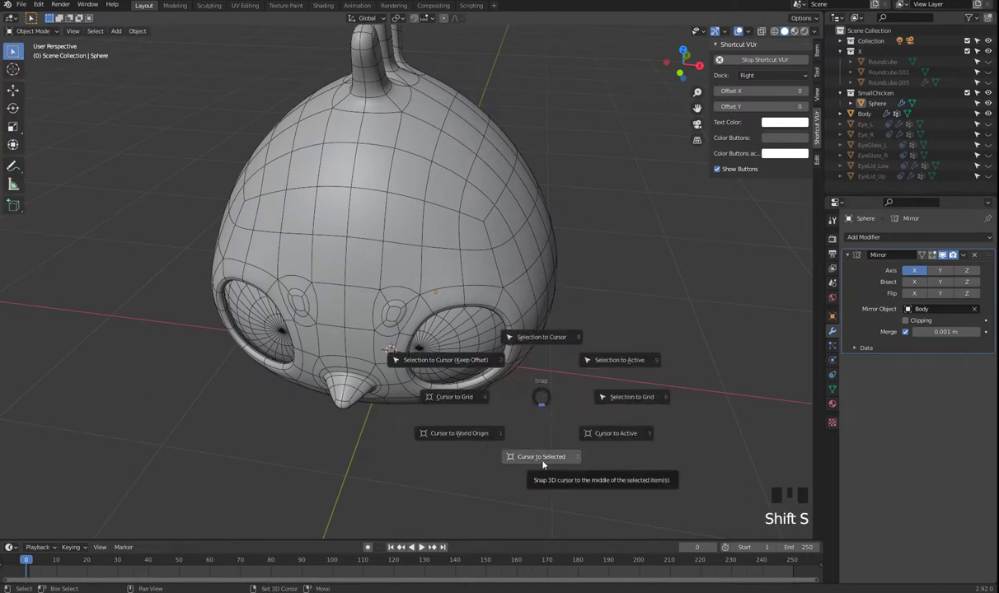
key("shift+s")
left_click(459, 339)
key("shift+s")
key("shift+a")
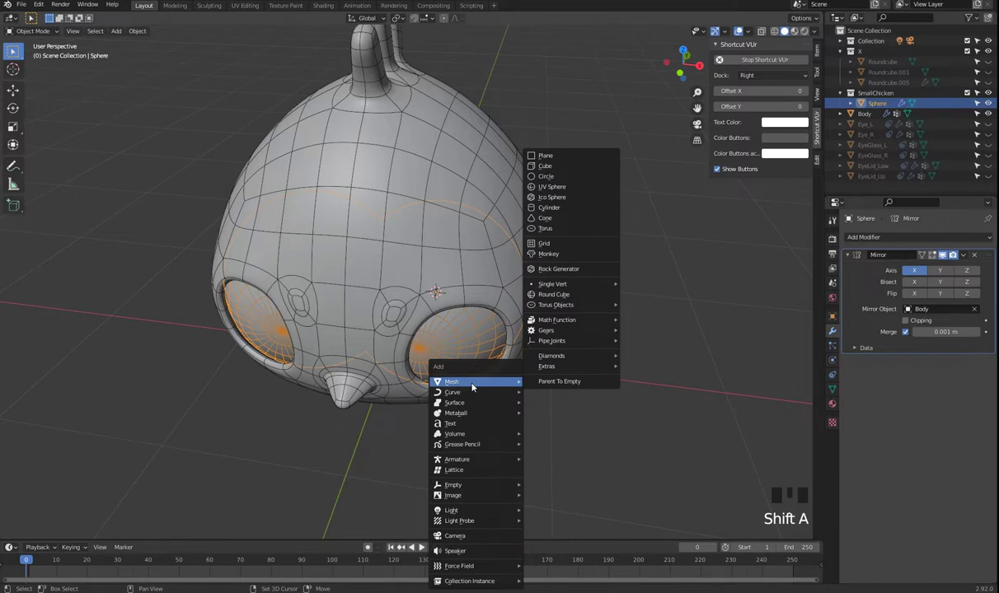
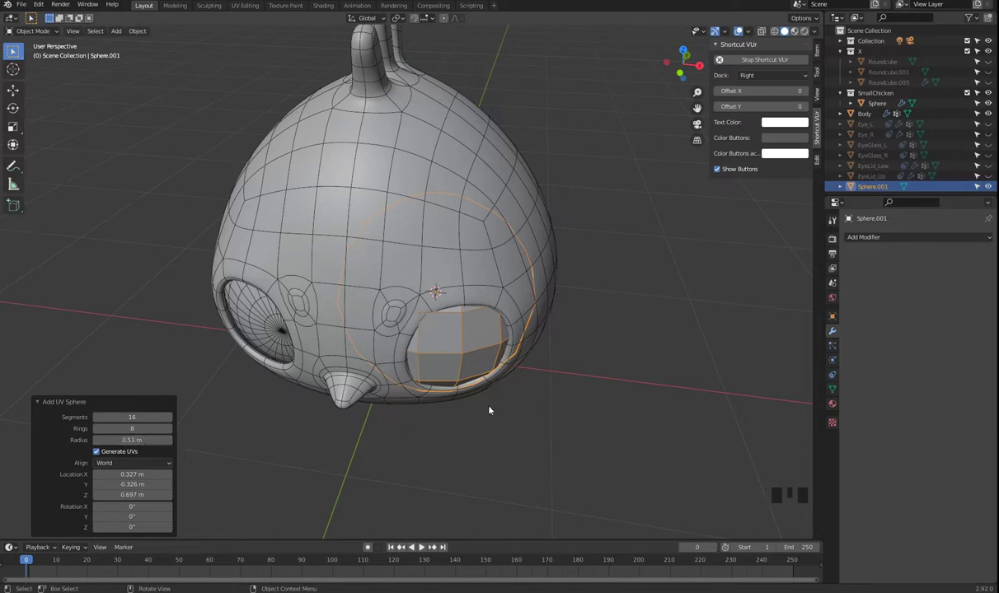
In front view, edit the new sphere's mesh and rotate it about the vertical axis.
key("KP_1")
key("Tab")
key("r")
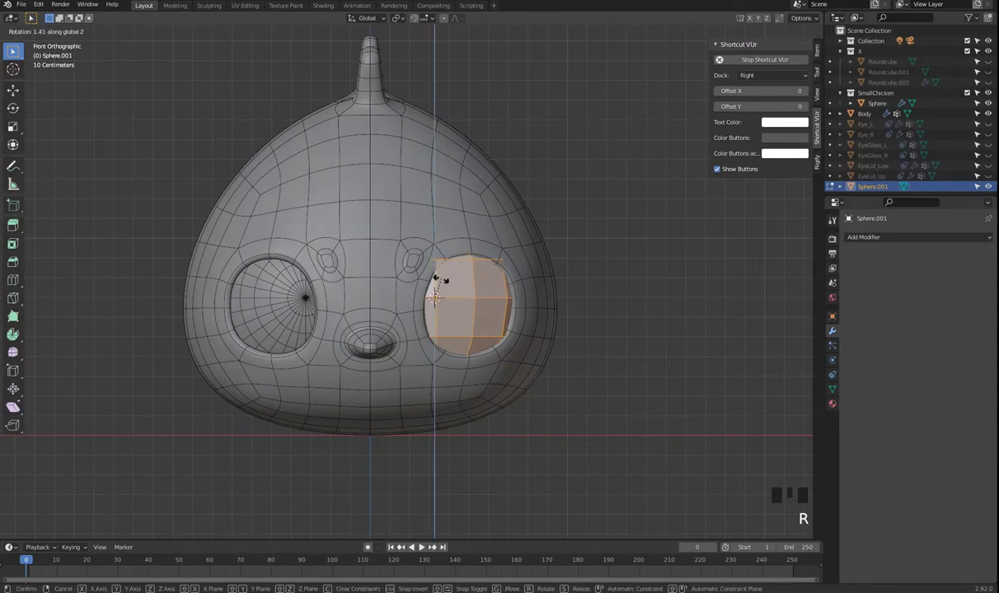
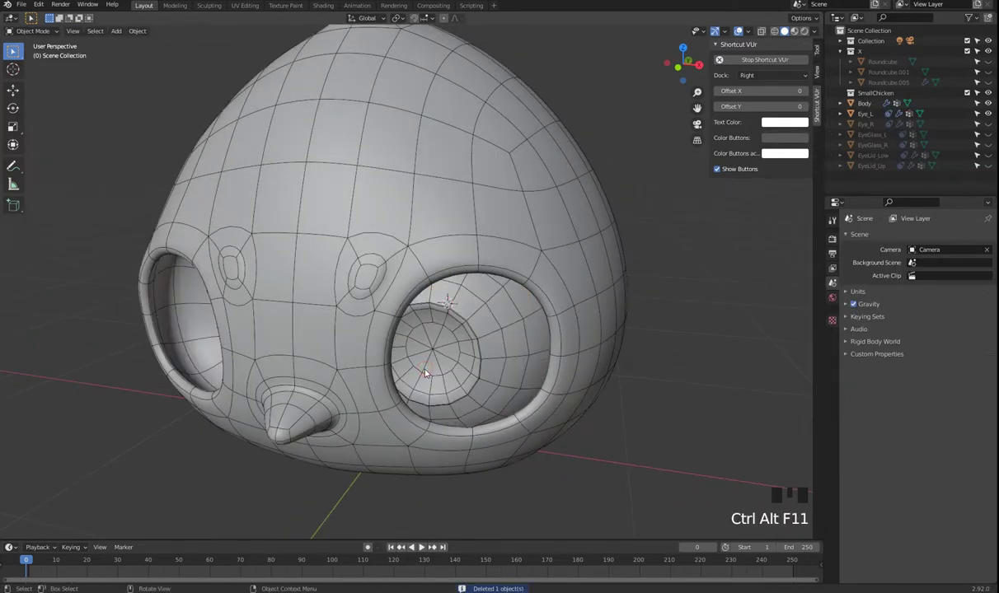
Select the left eyeball Eye_L and view the head straight from the front.
left_click_drag(602, 478, 448, 386)
left_click(448, 386)
left_click_drag(474, 413, 421, 330)
scroll("up", 3)
middle_click(486, 362)
key("KP_1")
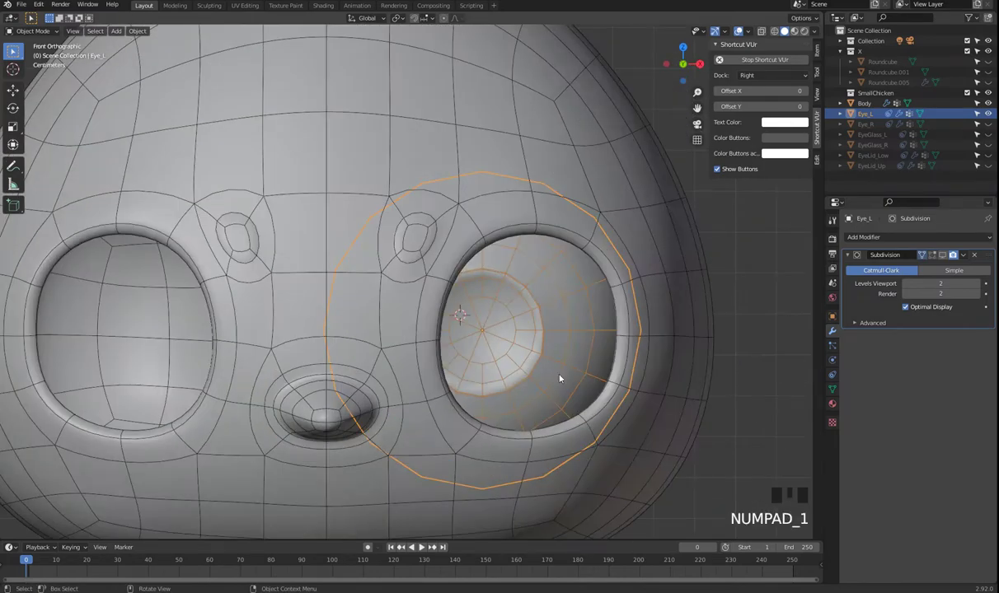
Zoom in on the eyeball in its socket and enter Edit Mode on its mesh.
scroll("up", 3)
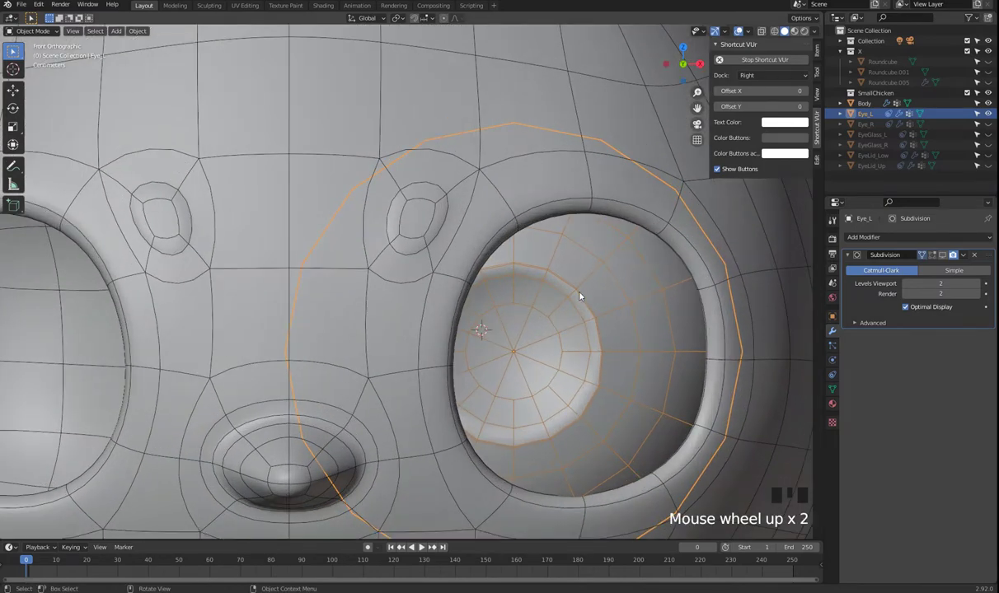
left_click_drag(575, 355, 473, 381)
scroll("down", 3)
left_click_drag(354, 460, 607, 370)
scroll("up", 3)
left_click_drag(538, 358, 512, 356)
scroll("up", 3)
key("Tab")
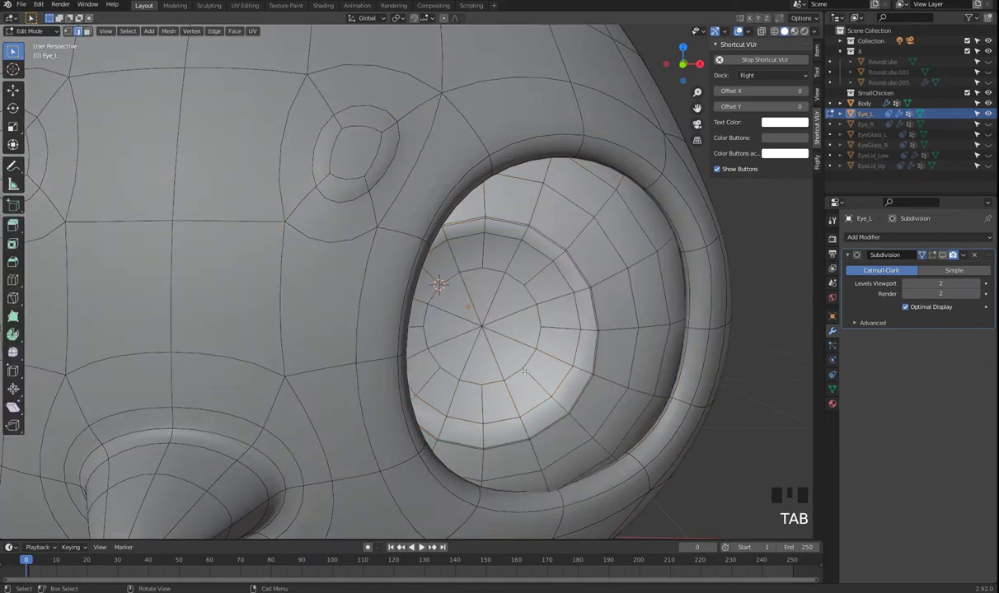
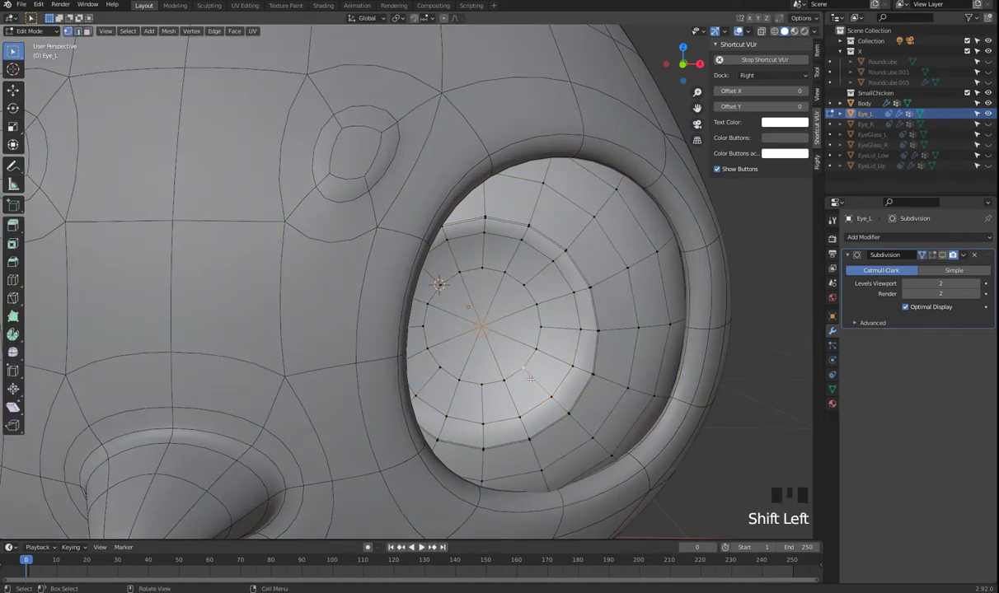
Select vertex rings at Eye_L's front pole and bring up the delete options for them.
key("k")
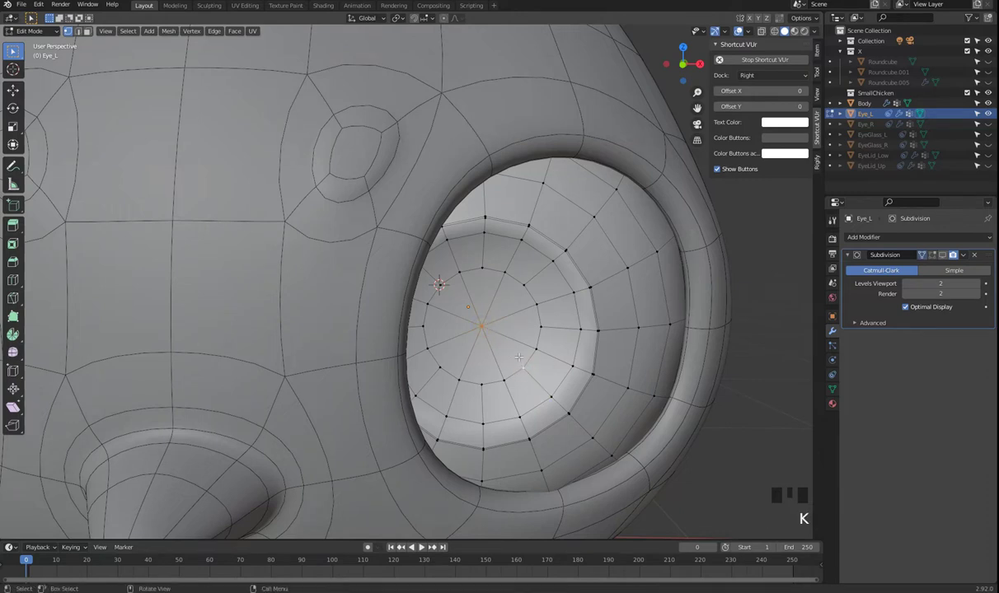
key("k")
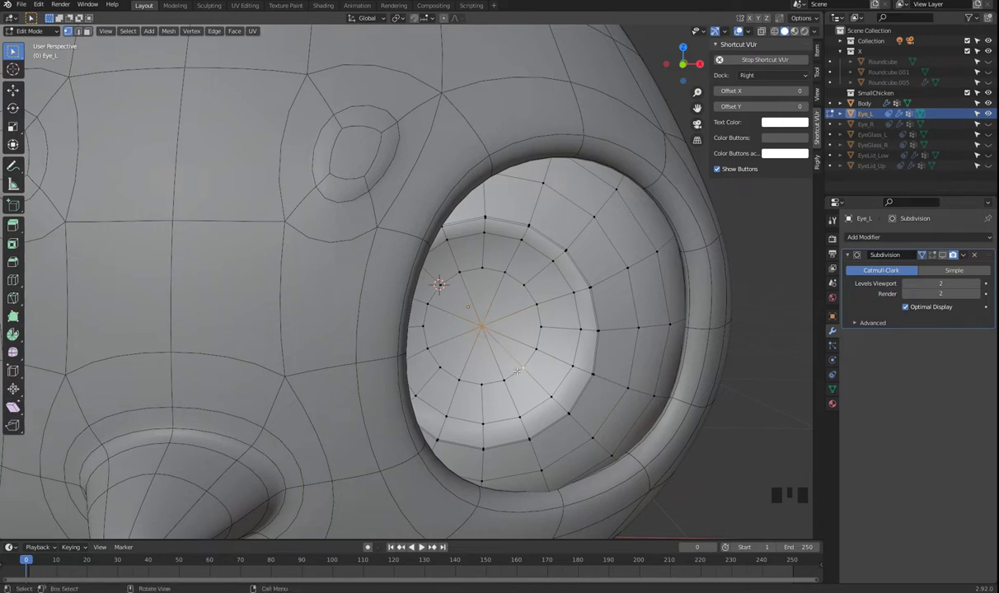
key("x")
key("ctrl+z")
key("x")
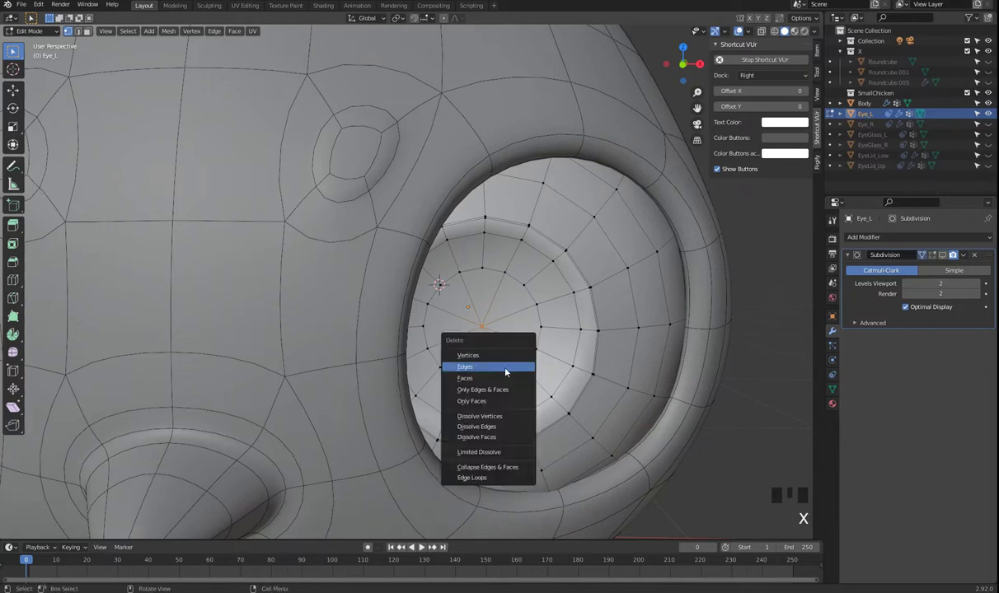
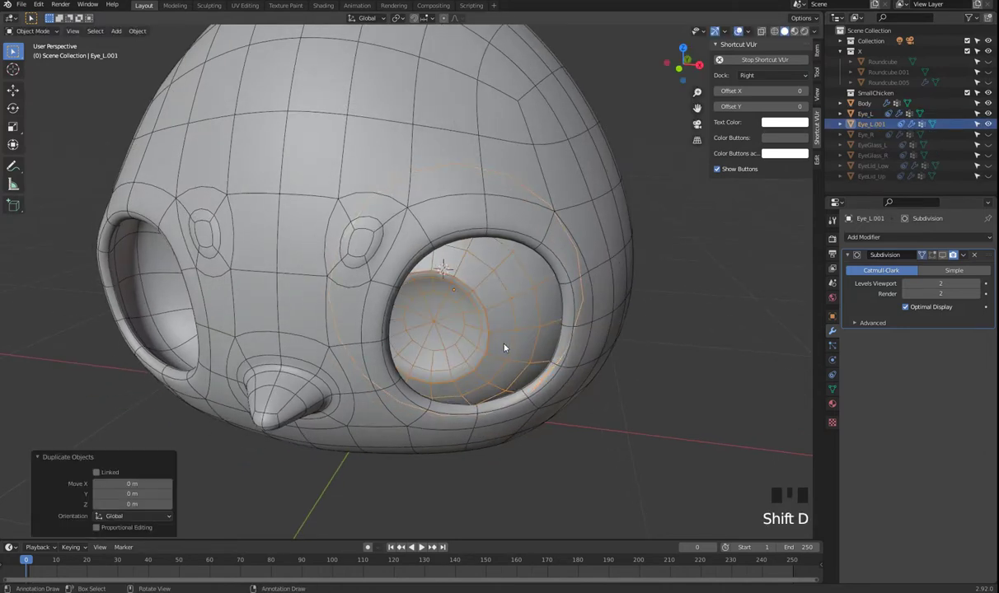
Rotate the duplicate Eye_L.001 by 180° about Z, then delete it, leaving the original eyeball.
key("r")
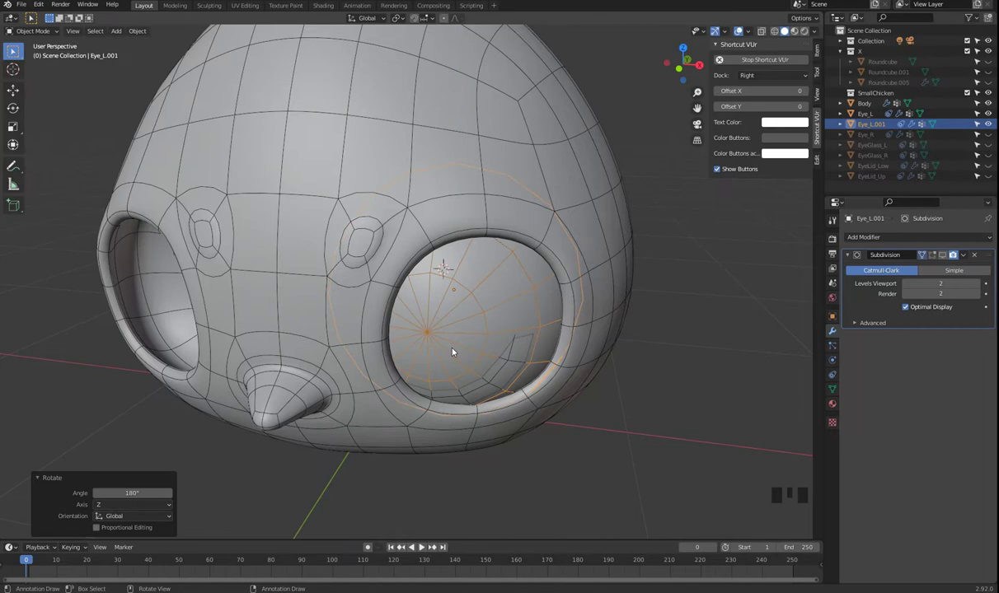
left_click_drag(414, 371, 441, 370)
key("Tab")
key("x")
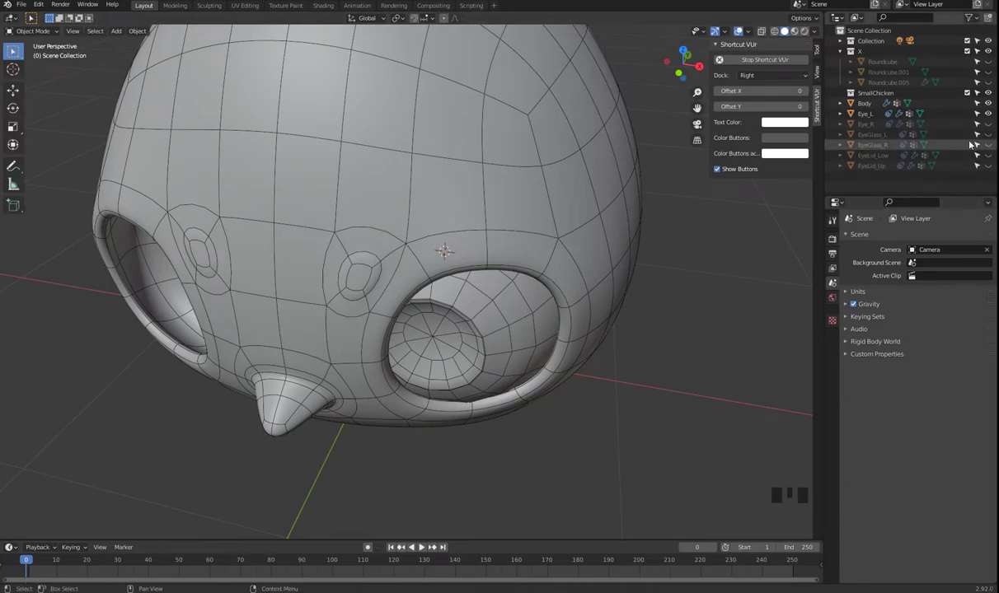
Unhide the EyeGlass_L lens, select it over the eyeball, then reselect Eye_L.
left_click(995, 134)
left_click_drag(512, 353, 491, 328)
left_click(490, 328)
left_click_drag(501, 353, 366, 349)
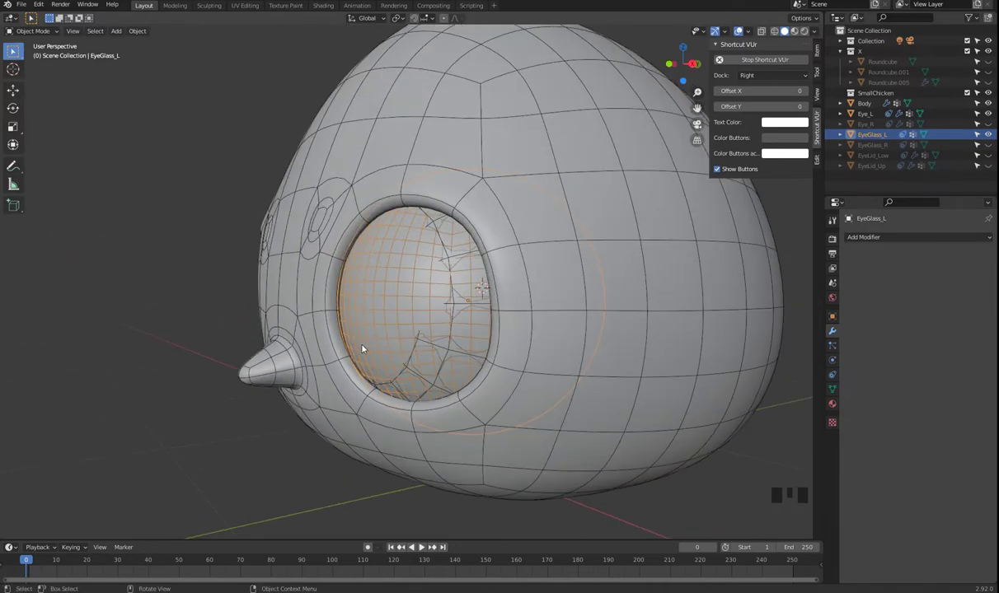
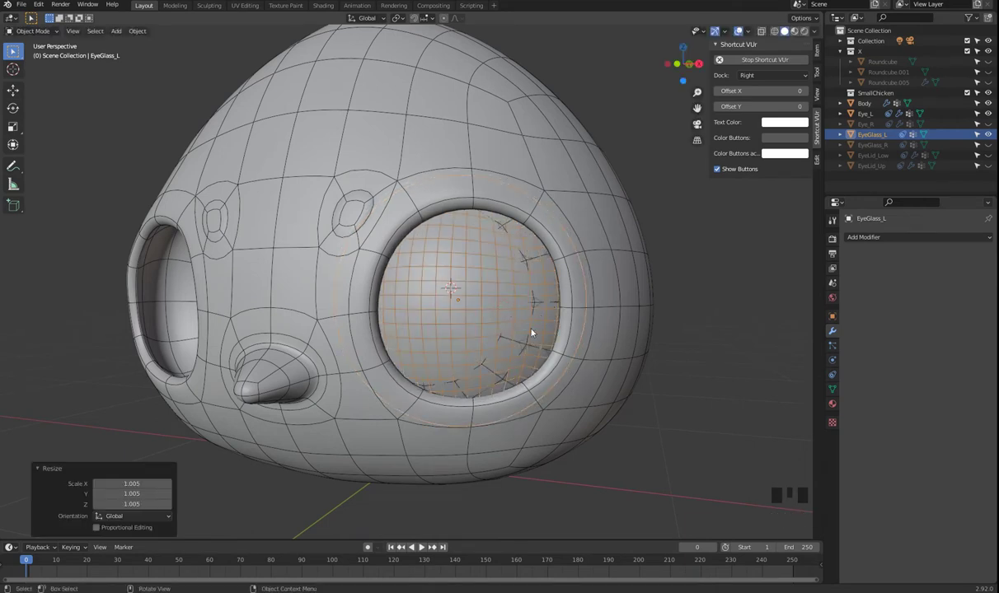
key("ctrl+z")
left_click(540, 308)
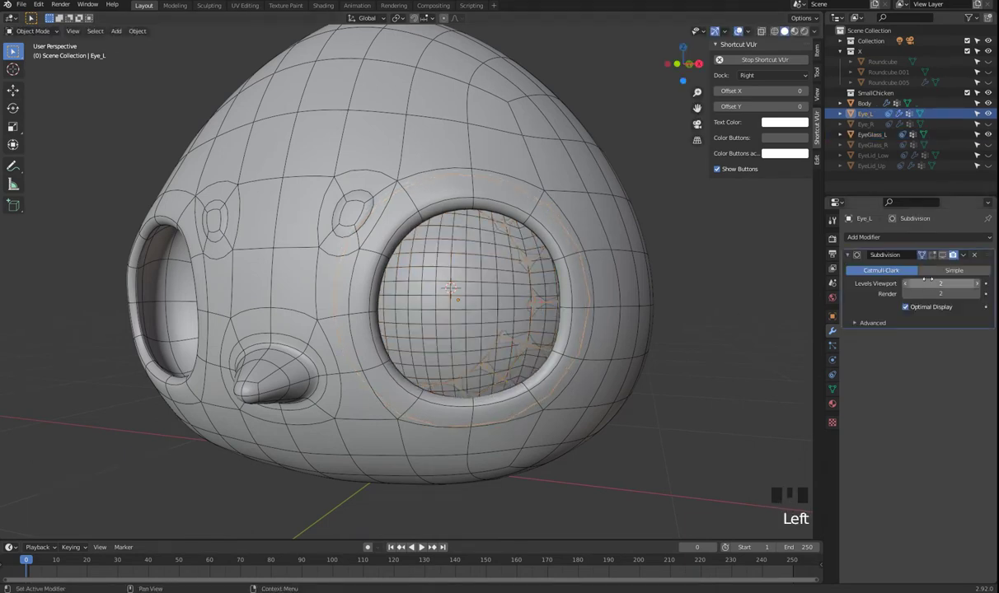
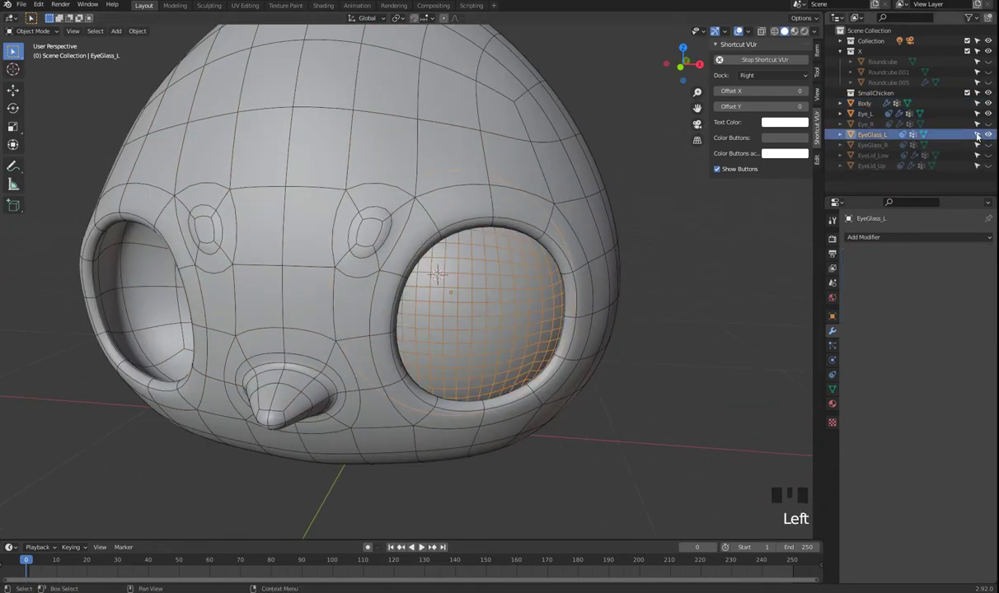
Hide the EyeGlass_L lens again and view the head from the front.
left_click_drag(996, 133, 965, 136)
scroll("down", 3)
middle_click(550, 359)
key("KP_1")
scroll("up", 3)
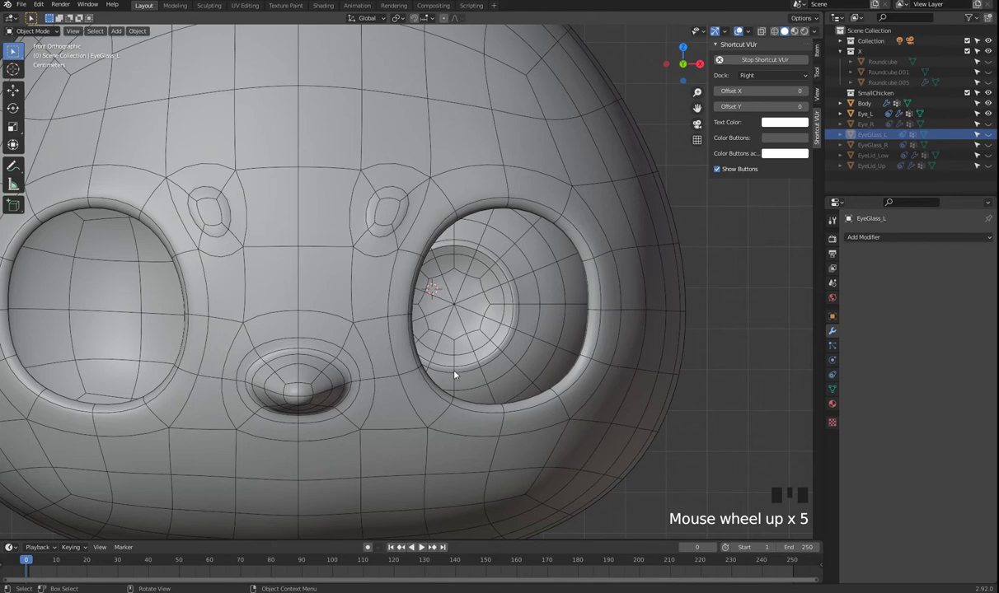
scroll("down", 3)
Select the Body head object and enter Edit Mode on its mesh around the eye socket.
left_click_drag(509, 339, 390, 328)
scroll("up", 3)
left_click_drag(386, 344, 393, 338)
left_click(393, 338)
key("Tab")
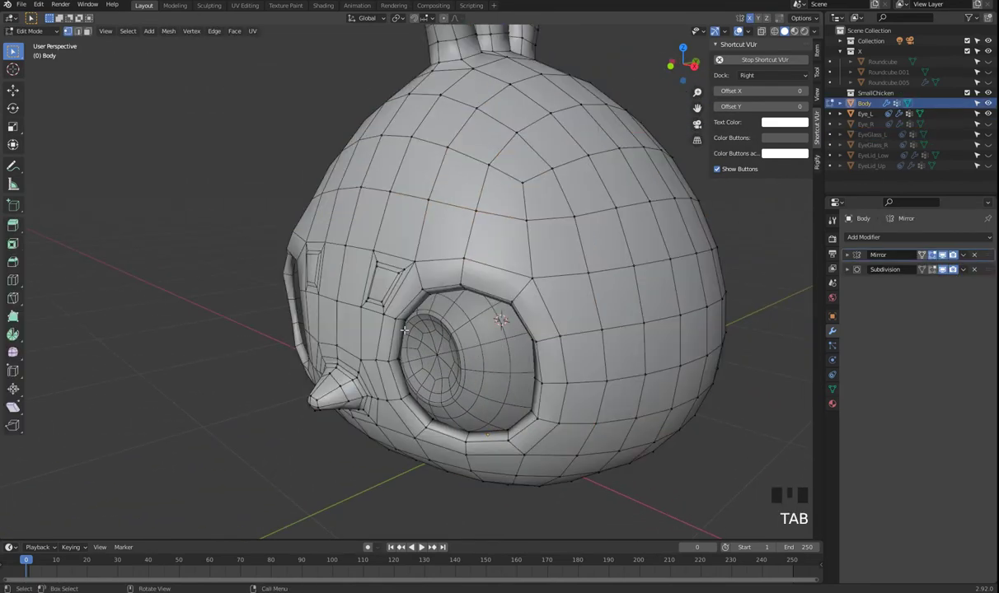